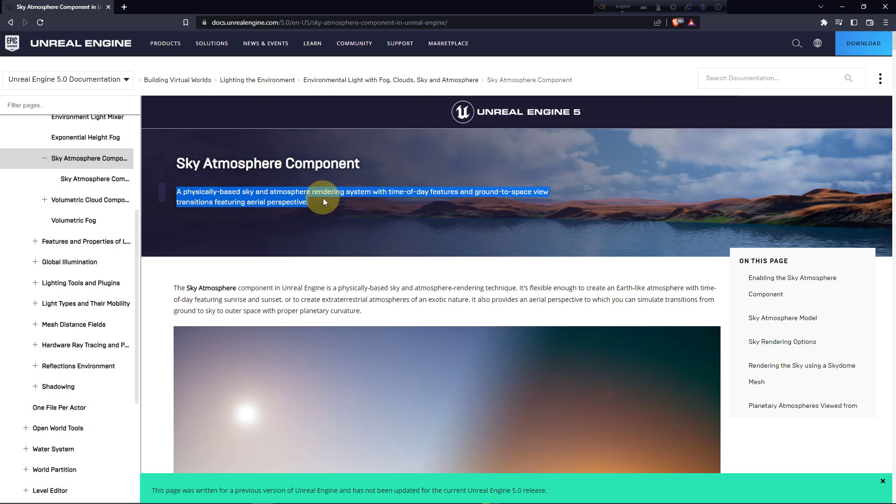
- Scroll the Sky Atmosphere docs page down to 'Adjusting Atmospheric Directional Lights' and its demo video
{"action": "scroll", "scroll_direction": "down", "scroll_amount": 3}
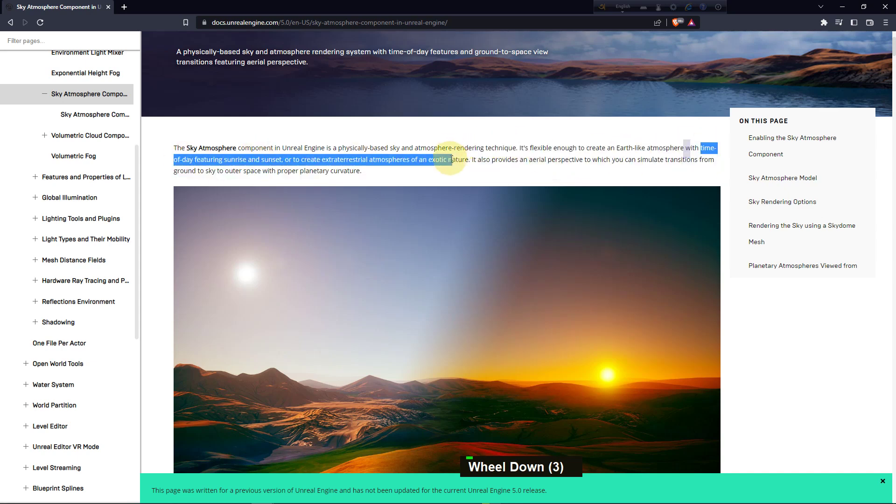
{"action": "scroll", "scroll_direction": "down", "scroll_amount": 3}
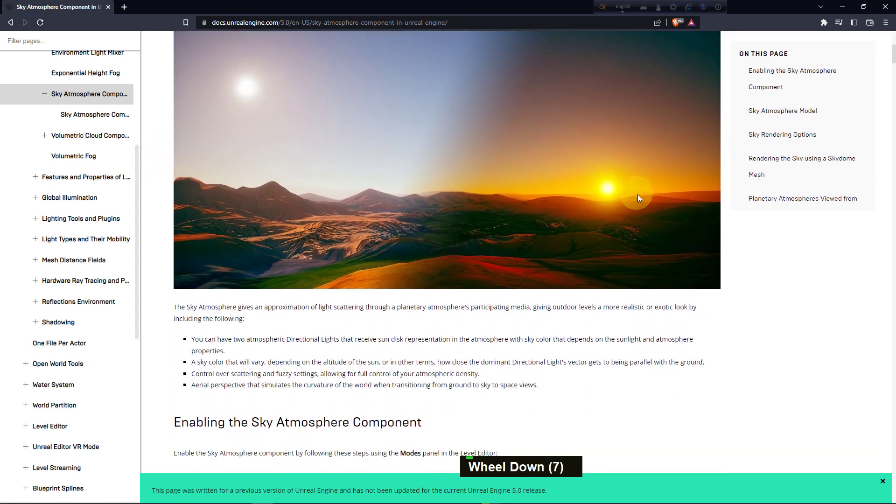
{"action": "scroll", "scroll_direction": "down", "scroll_amount": 3}
{"action": "scroll", "scroll_direction": "down", "scroll_amount": 3}
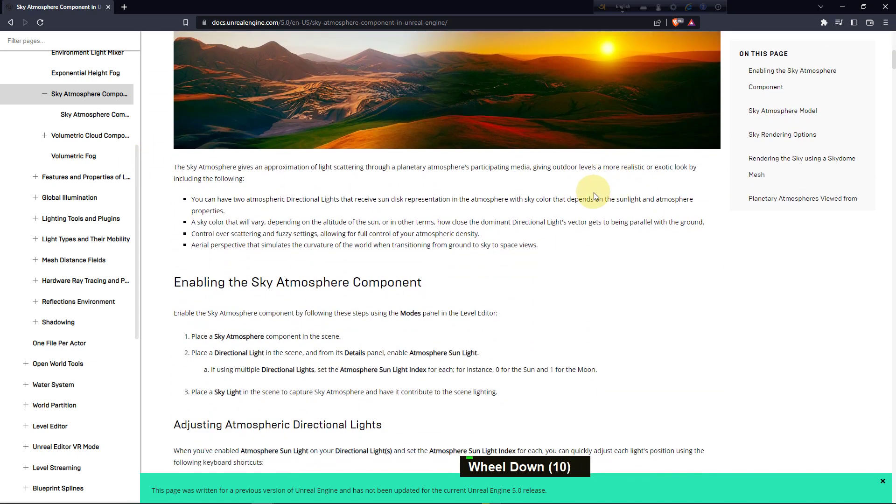
{"action": "scroll", "scroll_direction": "down", "scroll_amount": 3}
{"action": "scroll", "scroll_direction": "down", "scroll_amount": 3}
{"action": "scroll", "scroll_direction": "down", "scroll_amount": 3}
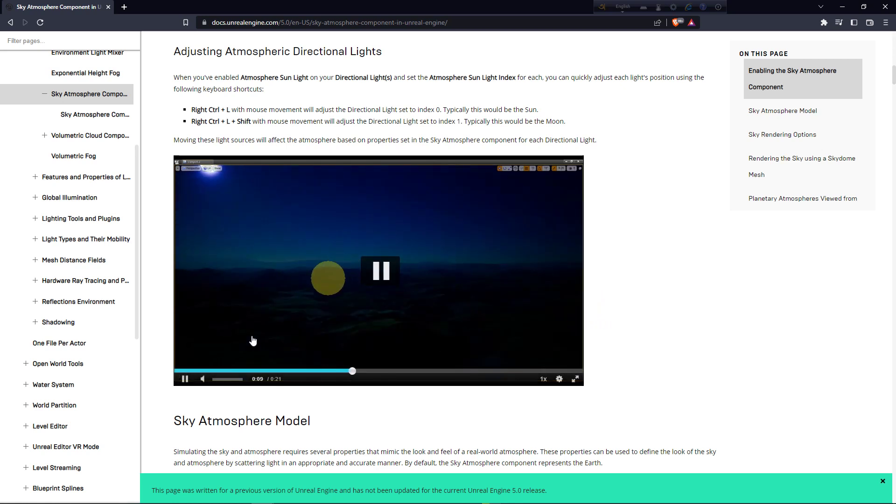
- Scroll through 'Sky Atmosphere Model' and Rayleigh scattering to the 'Atmospheric Absorption' section
{"action": "scroll", "scroll_direction": "down", "scroll_amount": 3}
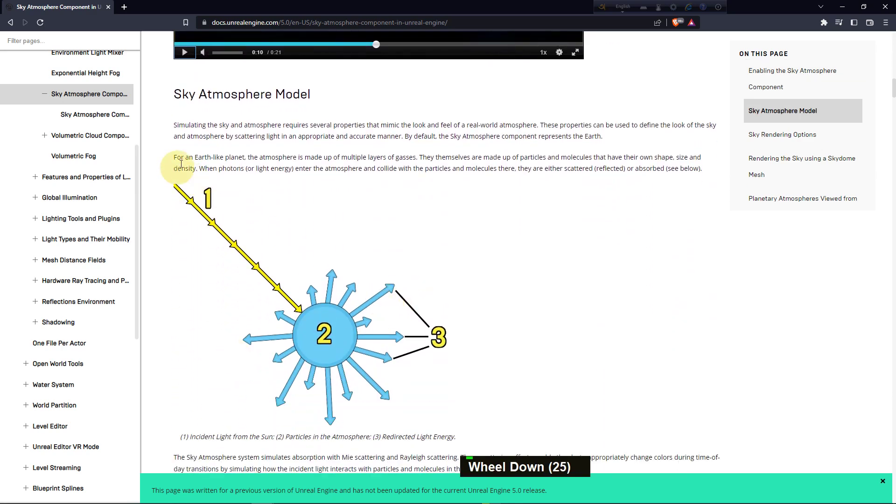
{"action": "scroll", "scroll_direction": "down", "scroll_amount": 3}
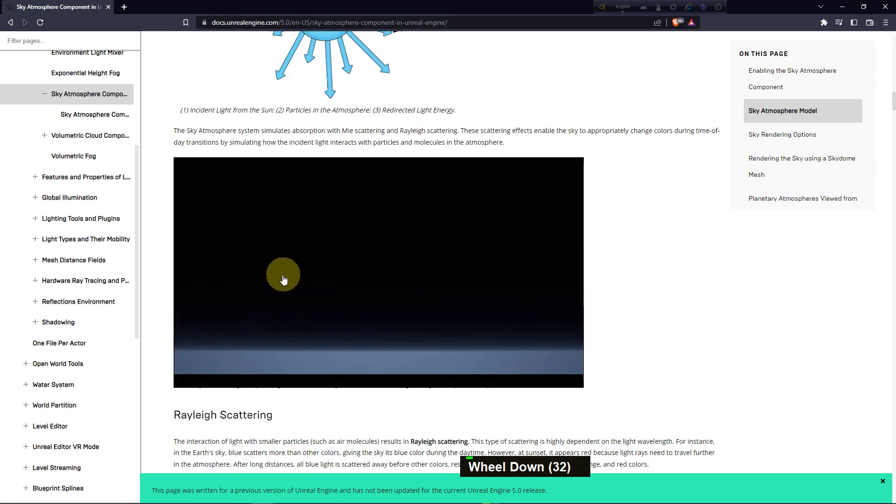
{"action": "scroll", "scroll_direction": "up", "scroll_amount": 3}
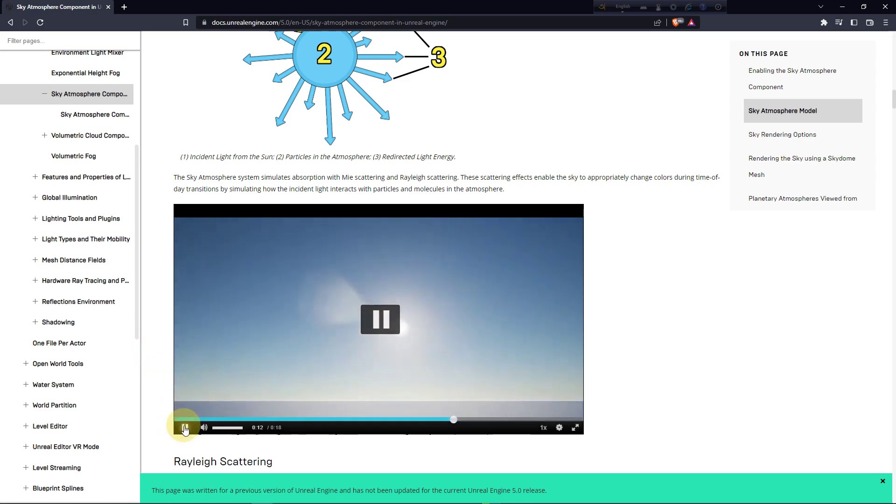
{"action": "scroll", "scroll_direction": "down", "scroll_amount": 3}
{"action": "scroll", "scroll_direction": "down", "scroll_amount": 3}
{"action": "scroll", "scroll_direction": "down", "scroll_amount": 3}
{"action": "scroll", "scroll_direction": "down", "scroll_amount": 3}
{"action": "scroll", "scroll_direction": "down", "scroll_amount": 3}
{"action": "scroll", "scroll_direction": "down", "scroll_amount": 3}
{"action": "scroll", "scroll_direction": "down", "scroll_amount": 3}
{"action": "scroll", "scroll_direction": "down", "scroll_amount": 3}
{"action": "scroll", "scroll_direction": "up", "scroll_amount": 3}
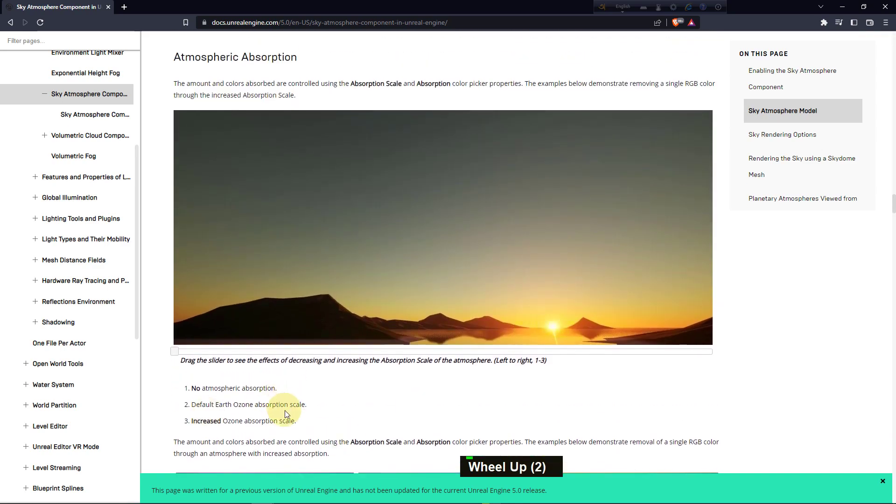
- Scroll on to 'Planetary Atmospheres Viewed from Space' and its video
{"action": "scroll", "scroll_direction": "down", "scroll_amount": 3}
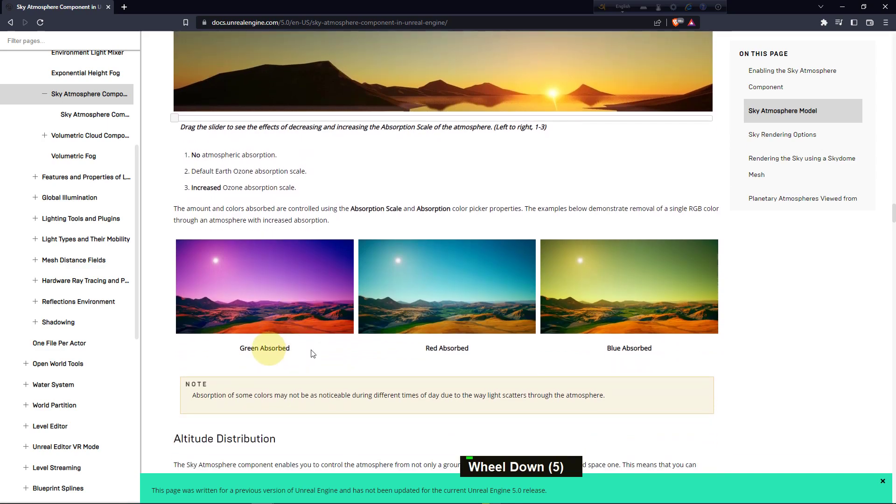
{"action": "scroll", "scroll_direction": "down", "scroll_amount": 3}
{"action": "scroll", "scroll_direction": "up", "scroll_amount": 3}
{"action": "scroll", "scroll_direction": "down", "scroll_amount": 3}
{"action": "scroll", "scroll_direction": "down", "scroll_amount": 3}
{"action": "scroll", "scroll_direction": "down", "scroll_amount": 3}
{"action": "scroll", "scroll_direction": "down", "scroll_amount": 3}
{"action": "scroll", "scroll_direction": "down", "scroll_amount": 3}
{"action": "scroll", "scroll_direction": "down", "scroll_amount": 3}
{"action": "scroll", "scroll_direction": "down", "scroll_amount": 3}
{"action": "scroll", "scroll_direction": "down", "scroll_amount": 3}
{"action": "scroll", "scroll_direction": "down", "scroll_amount": 3}
{"action": "scroll", "scroll_direction": "down", "scroll_amount": 3}
{"action": "scroll", "scroll_direction": "down", "scroll_amount": 3}
{"action": "scroll", "scroll_direction": "up", "scroll_amount": 3}
{"action": "scroll", "scroll_direction": "down", "scroll_amount": 3}
{"action": "scroll", "scroll_direction": "up", "scroll_amount": 3}
{"action": "scroll", "scroll_direction": "down", "scroll_amount": 3}
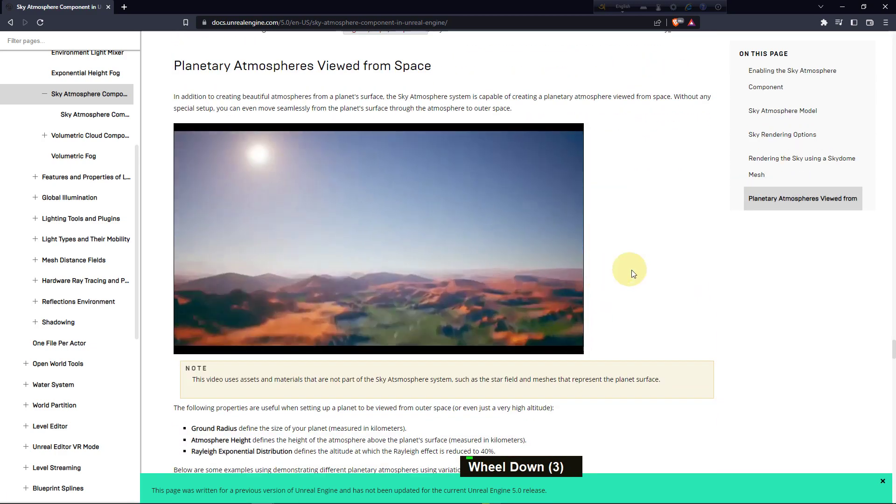
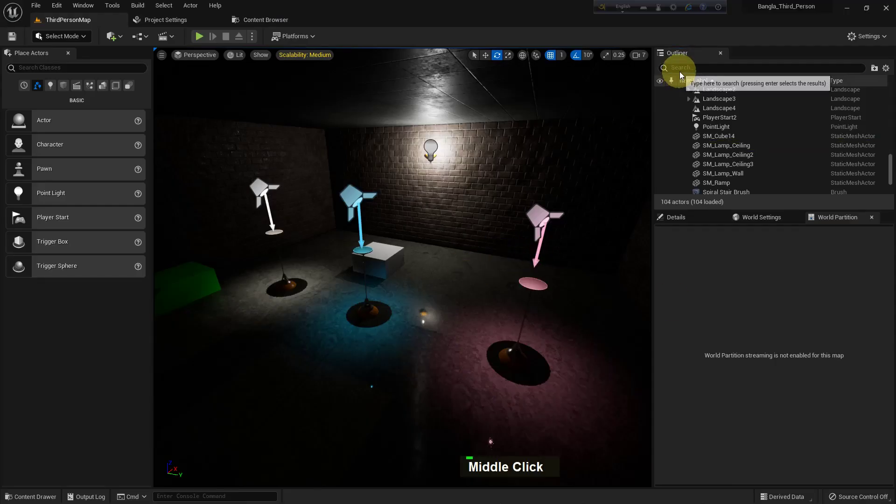
- Search the Outliner for the sky and directional light actors, check the sun light index, and start a new level
{"action": "type", "text": "K, S"}
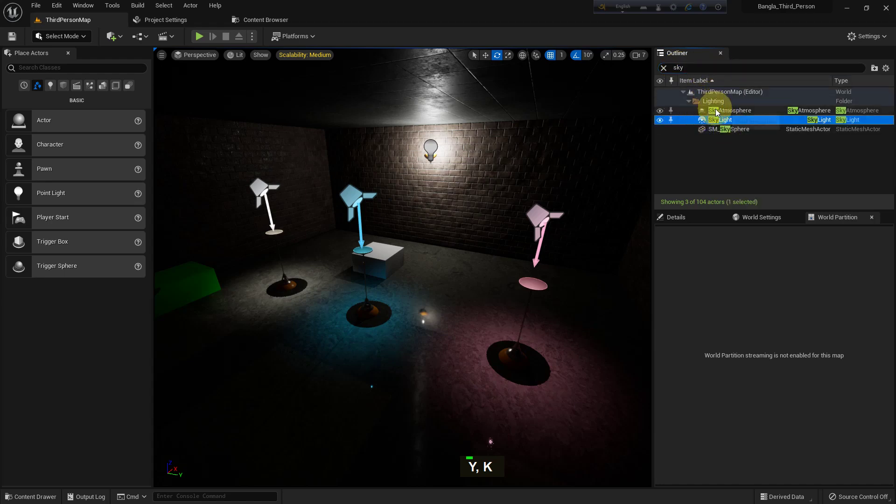
{"action": "key", "text": "d"}
{"action": "type", "text": "I, D"}
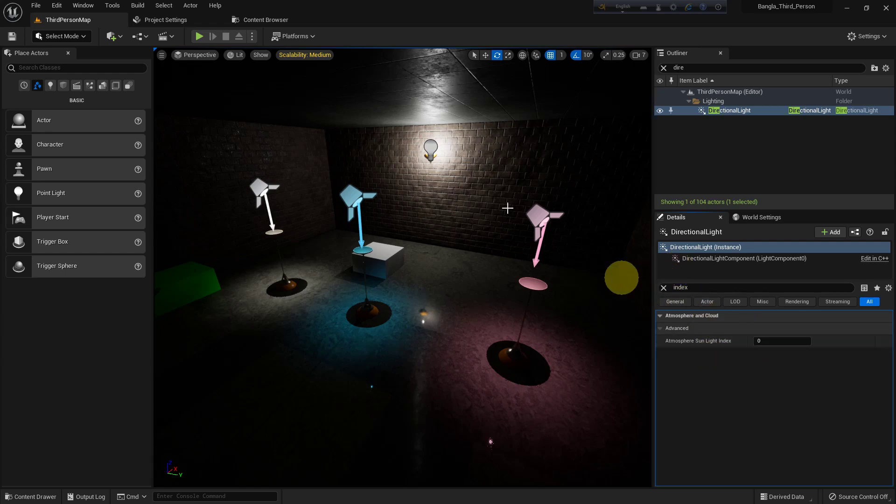
{"action": "key", "text": "BackSpace"}
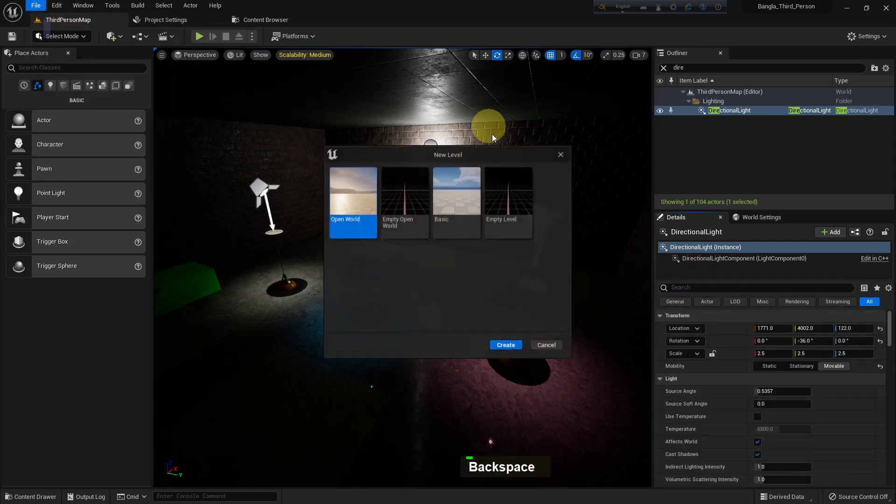
- Create an empty level and place a Sky Atmosphere and a Directional Light into it
{"action": "double_click", "coordinate": [511, 196]}
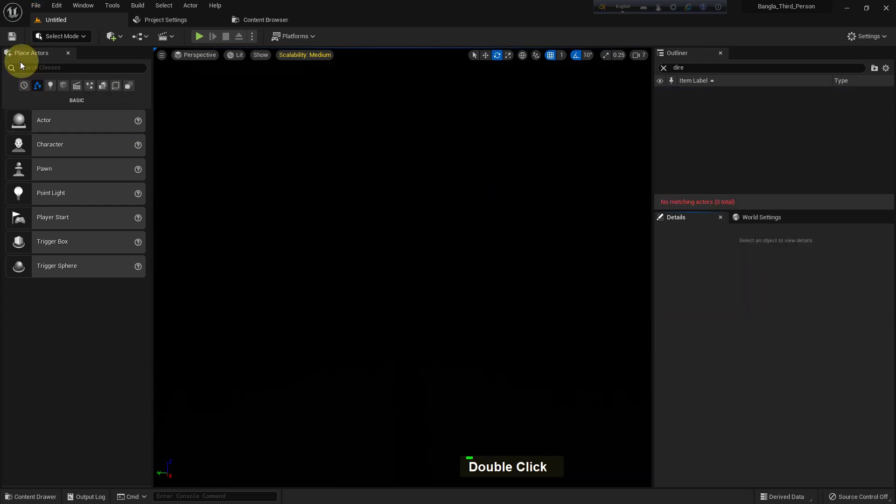
{"action": "type", "text": "Y, K"}
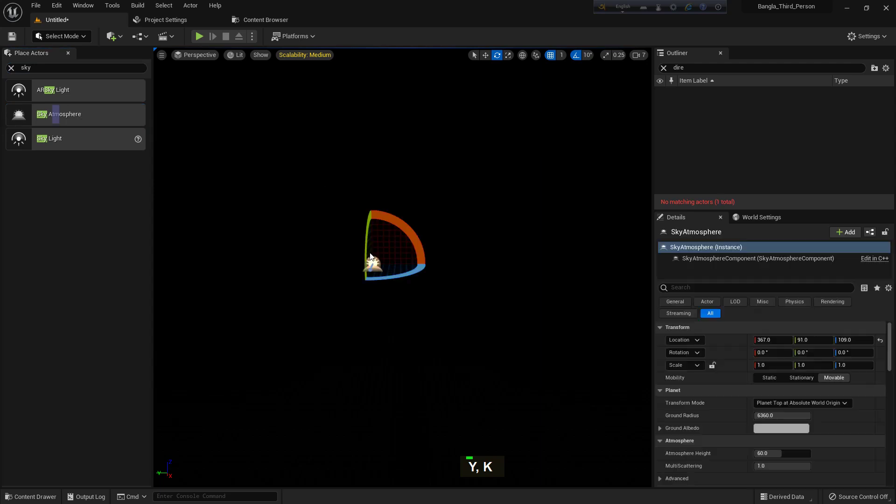
{"action": "key", "text": "Delete"}
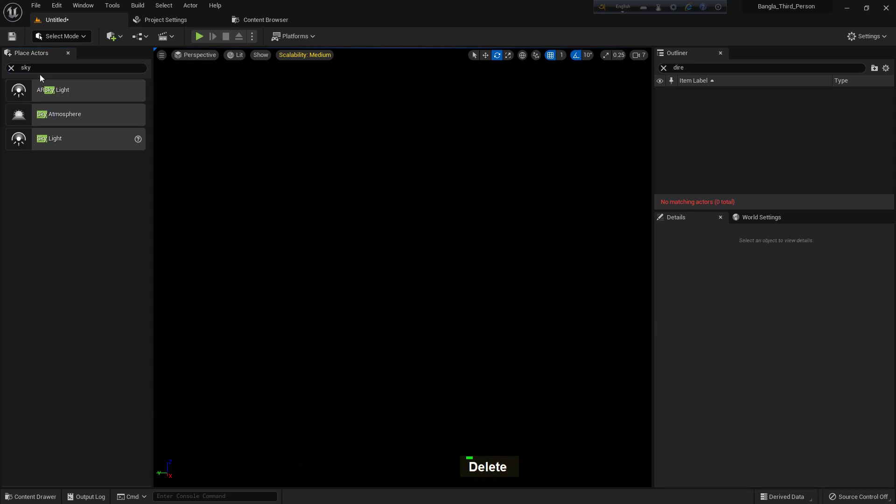
{"action": "type", "text": "I, D"}
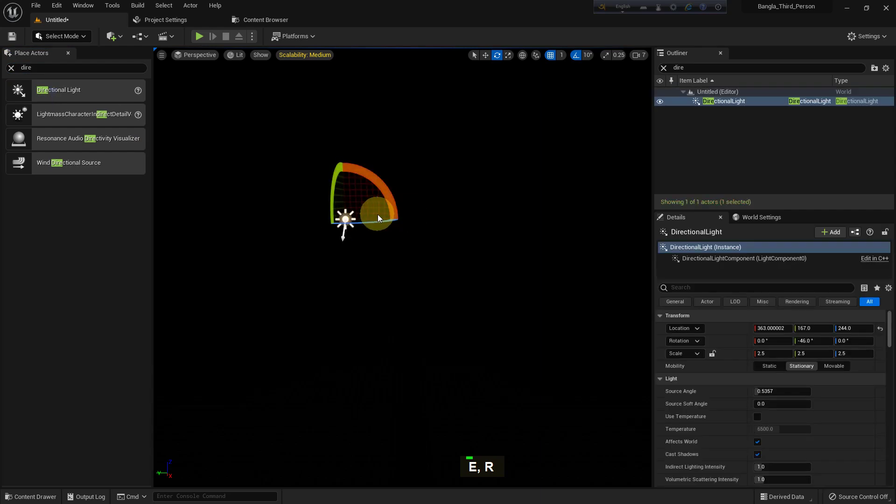
{"action": "key", "text": "s"}
{"action": "type", "text": "K, S"}
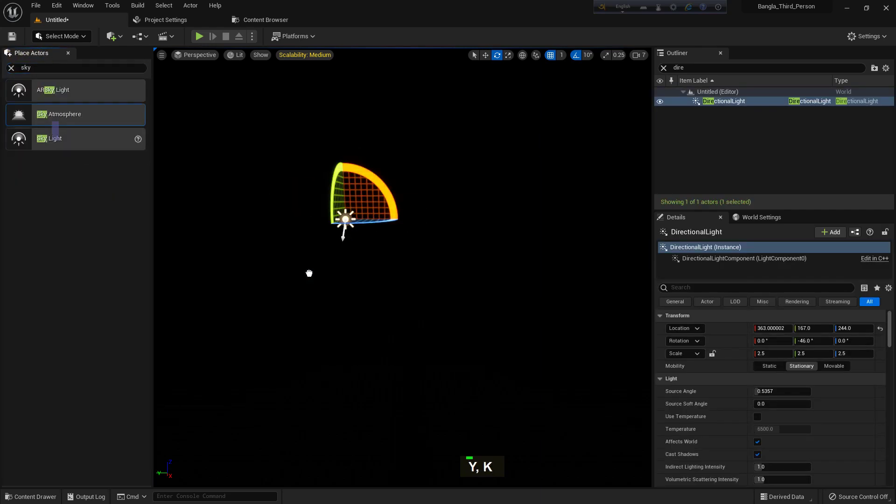
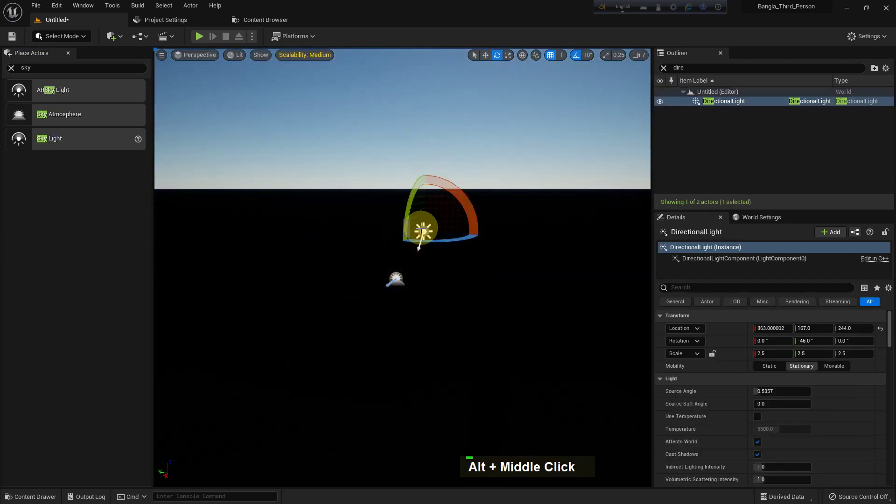
{"action": "key", "text": "Delete"}
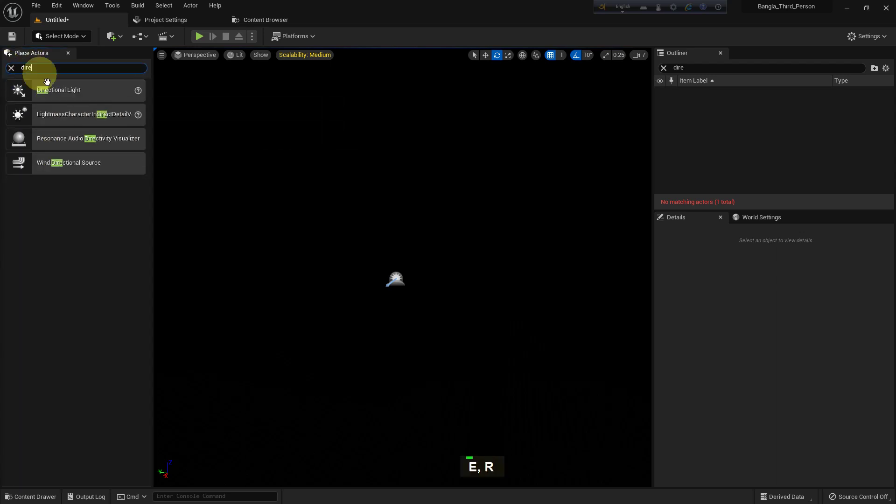
- Enable Atmosphere Sun Light on the directional light and bring its Atmosphere and Cloud settings into view
{"action": "scroll", "scroll_direction": "up", "scroll_amount": 3}
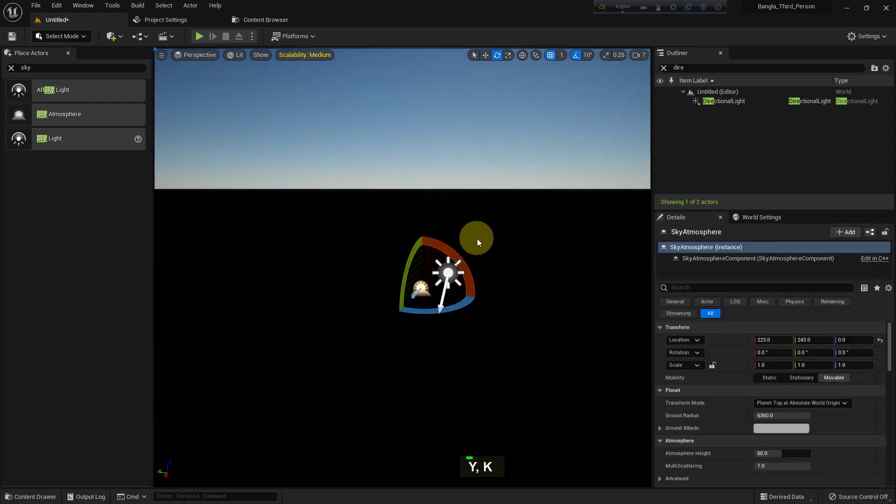
{"action": "middle_click", "coordinate": [493, 239]}
{"action": "scroll", "scroll_direction": "up", "scroll_amount": 3}
{"action": "scroll", "scroll_direction": "down", "scroll_amount": 3}
{"action": "scroll", "scroll_direction": "down", "scroll_amount": 3}
{"action": "scroll", "scroll_direction": "down", "scroll_amount": 3}
{"action": "scroll", "scroll_direction": "down", "scroll_amount": 3}
{"action": "scroll", "scroll_direction": "down", "scroll_amount": 3}
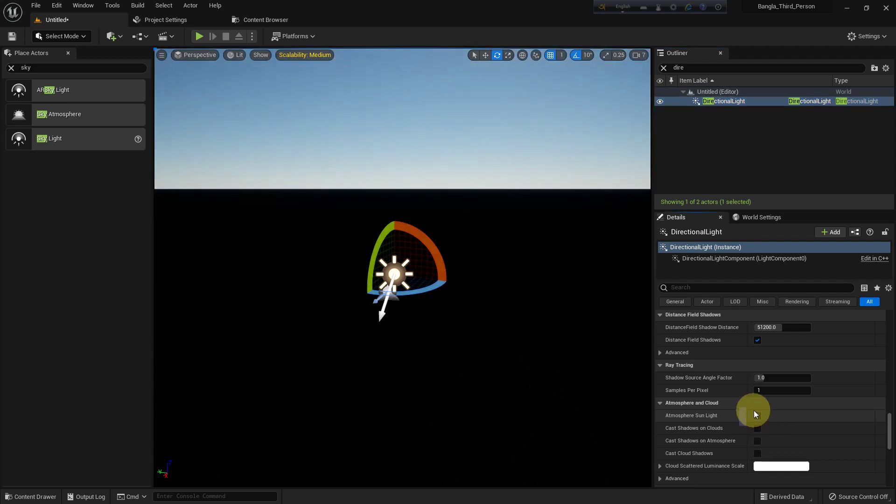
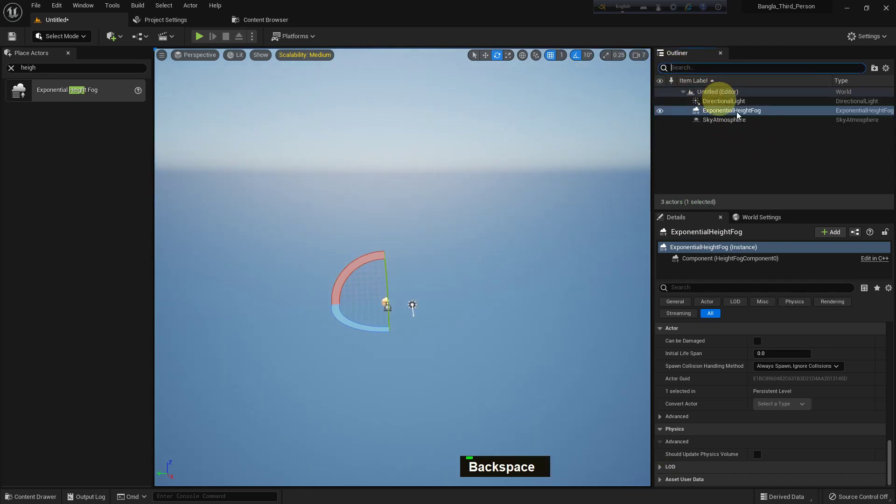
- Clear the Outliner search and select SkyAtmosphere to show its Details
{"action": "key", "text": "BackSpace"}
{"action": "scroll", "scroll_direction": "up", "scroll_amount": 3}
{"action": "scroll", "scroll_direction": "down", "scroll_amount": 3}
{"action": "scroll", "scroll_direction": "up", "scroll_amount": 3}
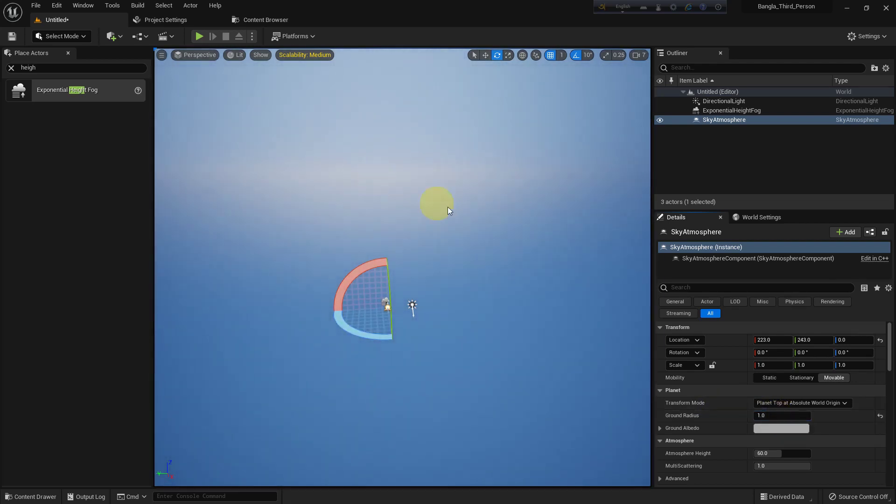
- Set the sky atmosphere's Ground Radius to 7000 under Details > Planet
{"action": "left_click", "coordinate": [386, 180]}
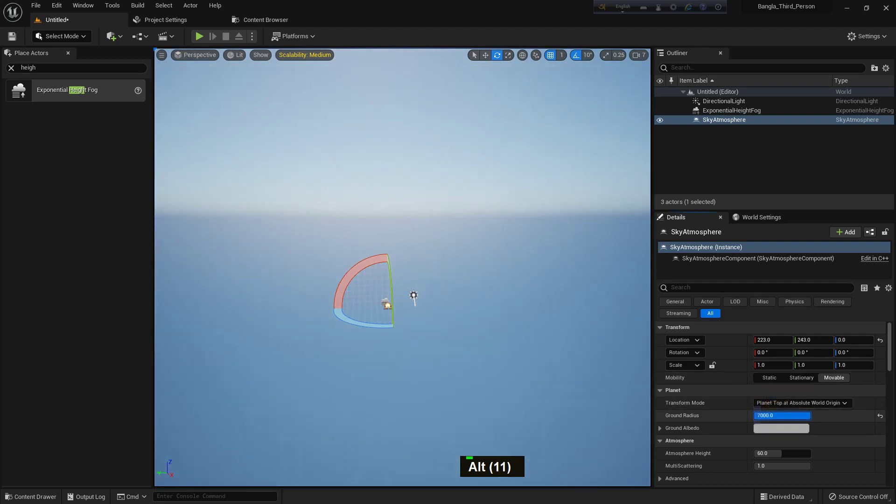
{"action": "key", "text": "ctrl+l"}
{"action": "key", "text": "ctrl+l"}
{"action": "key", "text": "ctrl+l"}
{"action": "key", "text": "ctrl+l"}
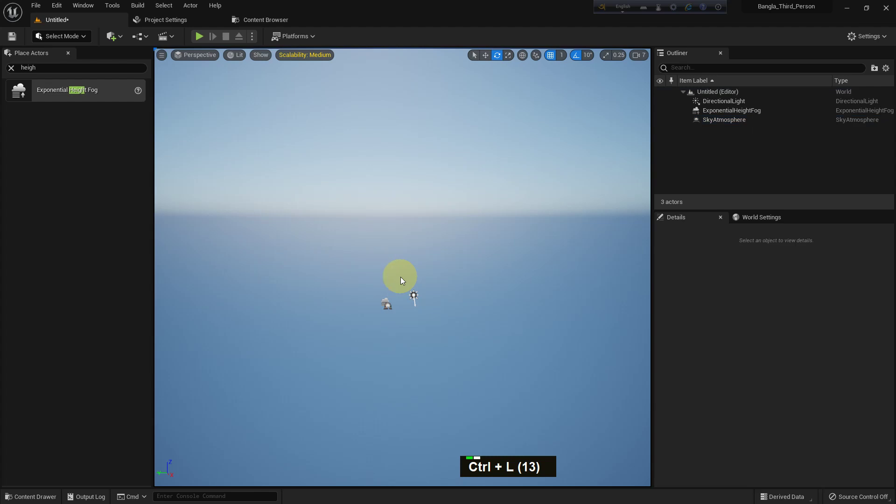
{"action": "key", "text": "ctrl+l"}
{"action": "key", "text": "ctrl+l"}
{"action": "key", "text": "ctrl+l"}
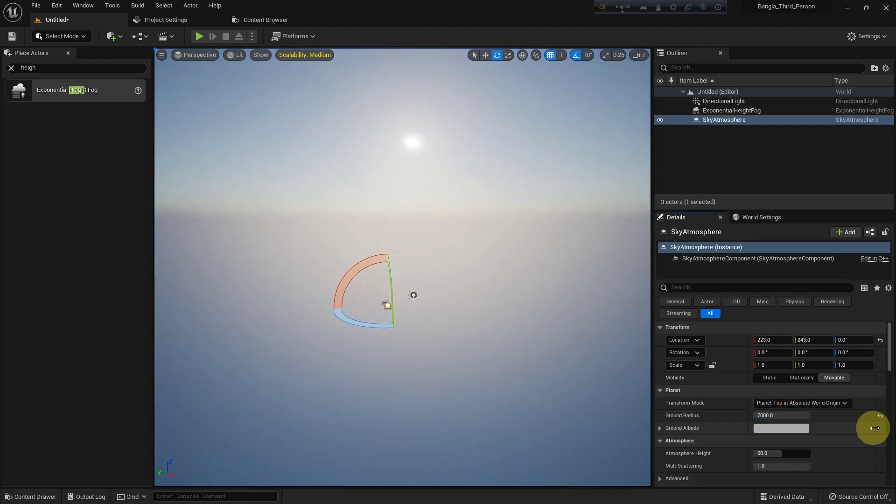
- Pick a pale warm beige Ground Albedo in the Color Picker and move to the Atmosphere section
{"action": "scroll", "scroll_direction": "down", "scroll_amount": 3}
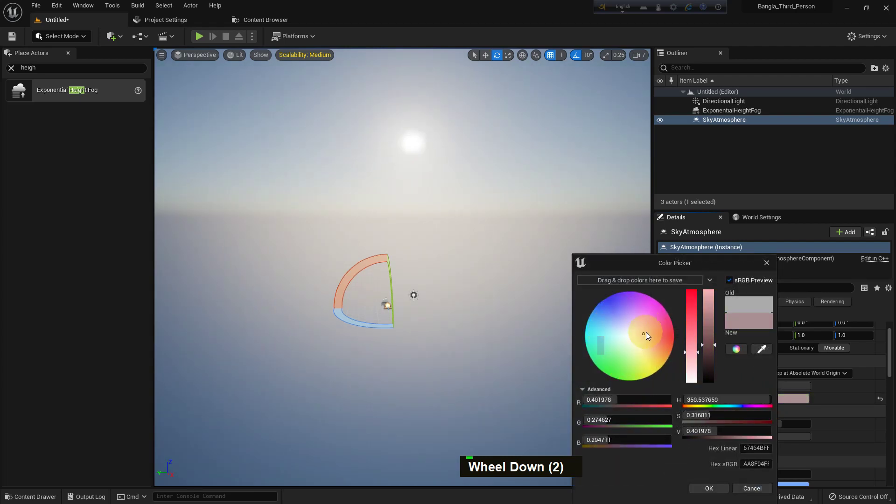
{"action": "left_click", "coordinate": [442, 345]}
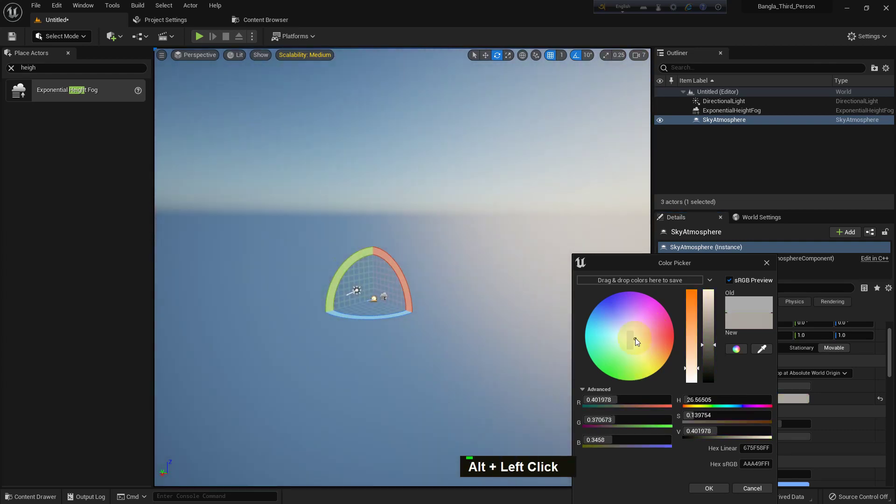
{"action": "scroll", "scroll_direction": "down", "scroll_amount": 3}
{"action": "scroll", "scroll_direction": "up", "scroll_amount": 3}
{"action": "scroll", "scroll_direction": "down", "scroll_amount": 3}
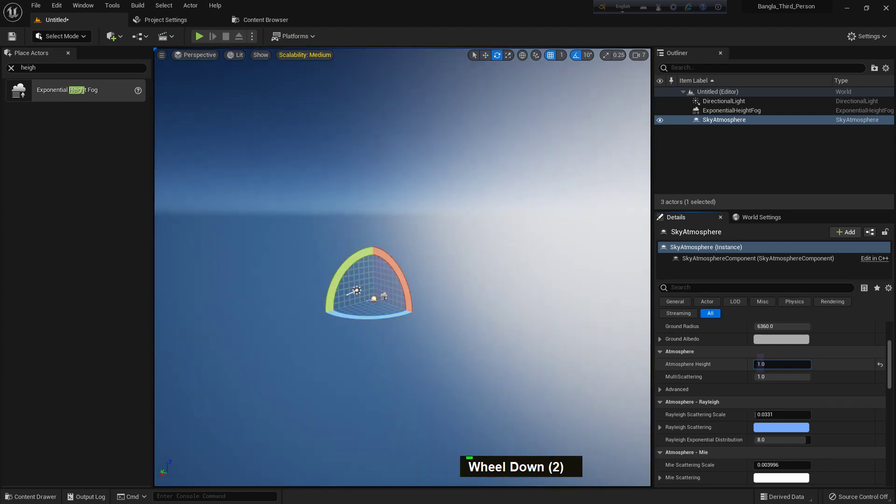
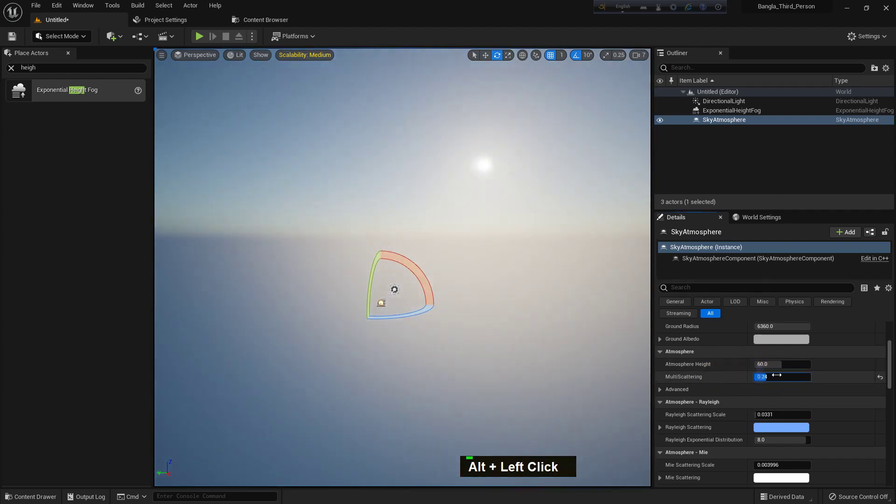
- Adjust MultiScattering and frame the sky in the viewport
{"action": "scroll", "scroll_direction": "down", "scroll_amount": 3}
{"action": "scroll", "scroll_direction": "down", "scroll_amount": 3}
{"action": "scroll", "scroll_direction": "down", "scroll_amount": 3}
{"action": "scroll", "scroll_direction": "down", "scroll_amount": 3}
{"action": "middle_click", "coordinate": [555, 208]}
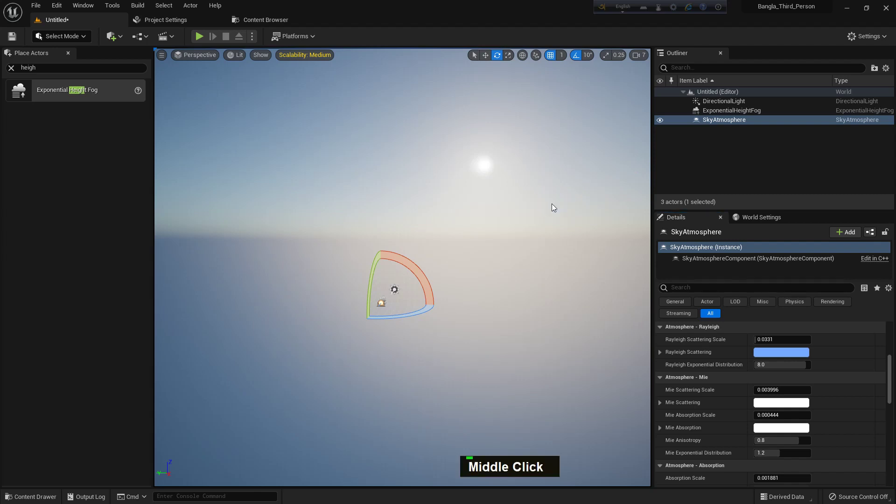
{"action": "key", "text": "alt+F9"}
{"action": "left_click", "coordinate": [487, 251]}
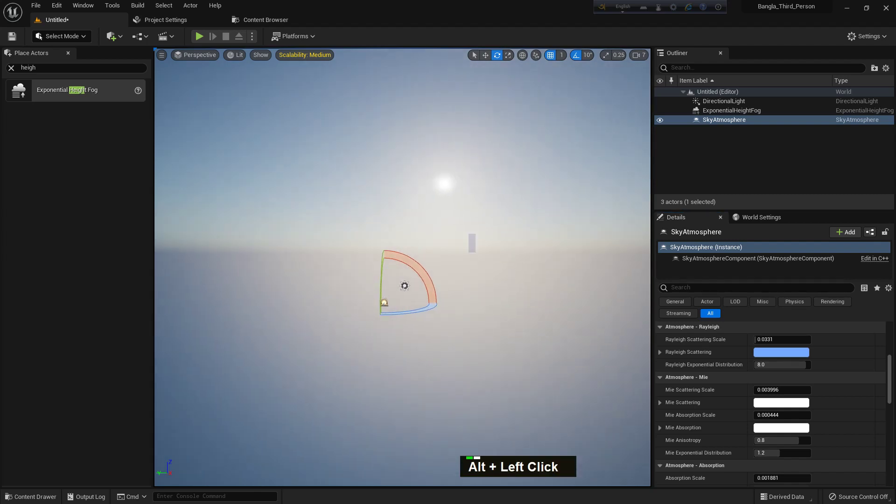
{"action": "scroll", "scroll_direction": "up", "scroll_amount": 3}
{"action": "scroll", "scroll_direction": "up", "scroll_amount": 3}
- Rotate the directional light down toward the horizon with Ctrl+L for an orange sunset sky
{"action": "key", "text": "ctrl+l"}
{"action": "key", "text": "ctrl+l"}
{"action": "key", "text": "ctrl+l"}
{"action": "key", "text": "ctrl+l"}
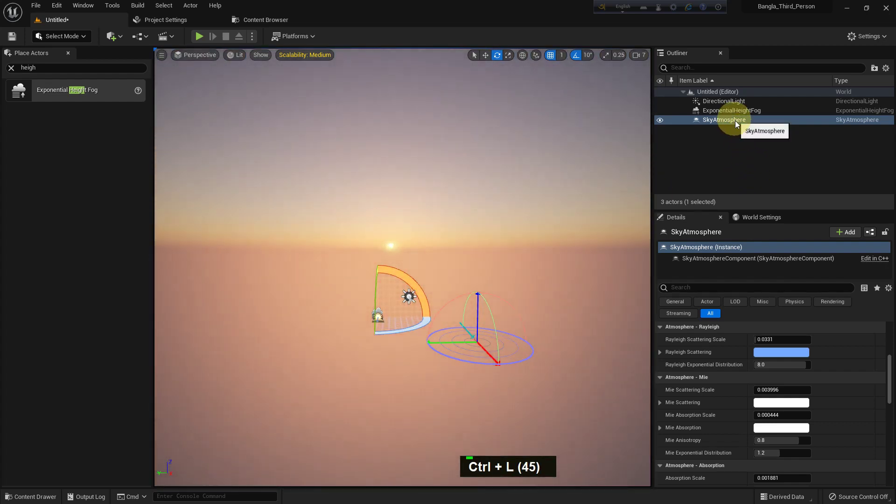
{"action": "scroll", "scroll_direction": "down", "scroll_amount": 3}
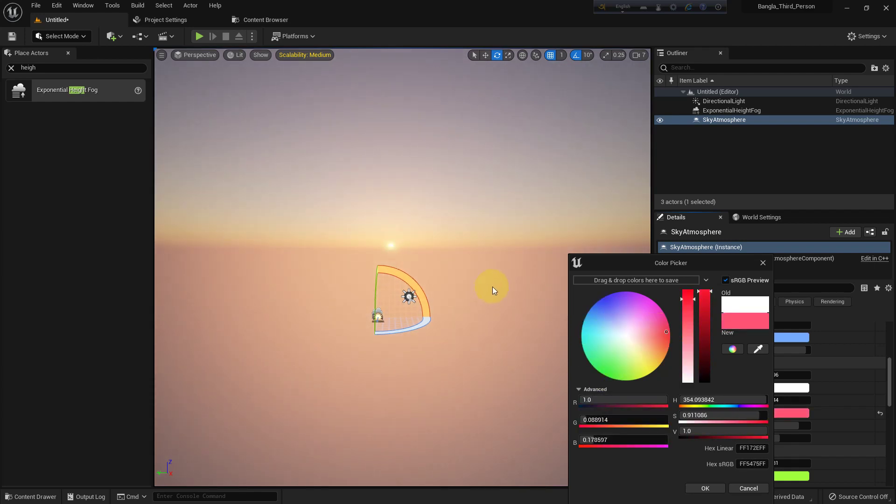
{"action": "left_click", "coordinate": [493, 290]}
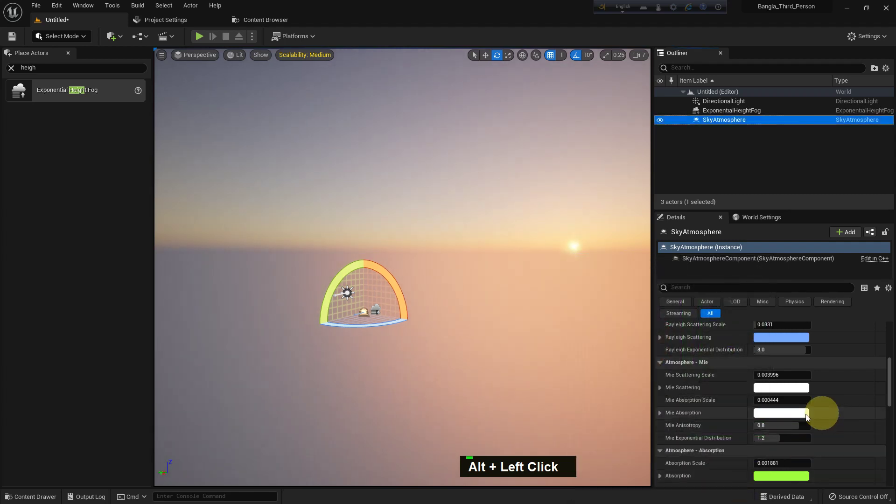
- Lower Mie Anisotropy, raise Mie Exponential Distribution and Absorption Scale to 0.051663 for a vivid purple-blue sky
{"action": "scroll", "scroll_direction": "down", "scroll_amount": 3}
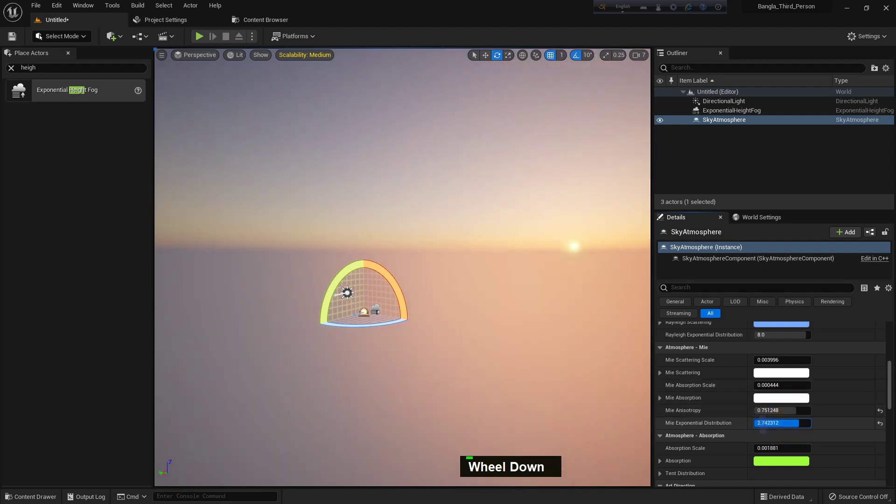
{"action": "scroll", "scroll_direction": "down", "scroll_amount": 3}
{"action": "scroll", "scroll_direction": "down", "scroll_amount": 3}
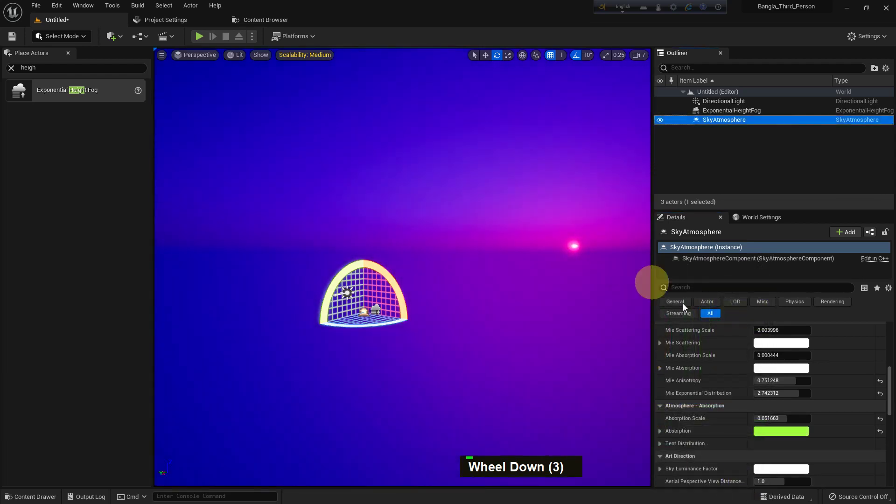
- Scroll the Sky Atmosphere Details panel through the Absorption and Art Direction settings
{"action": "scroll", "scroll_direction": "down", "scroll_amount": 3}
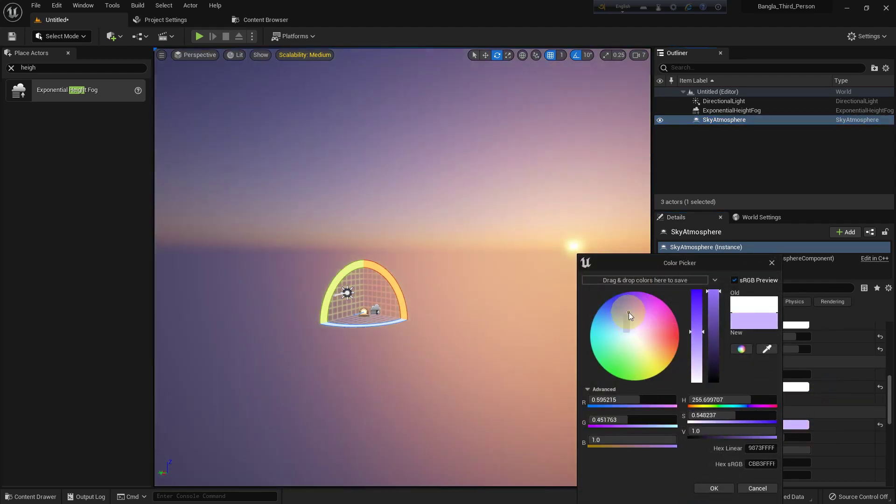
{"action": "scroll", "scroll_direction": "down", "scroll_amount": 3}
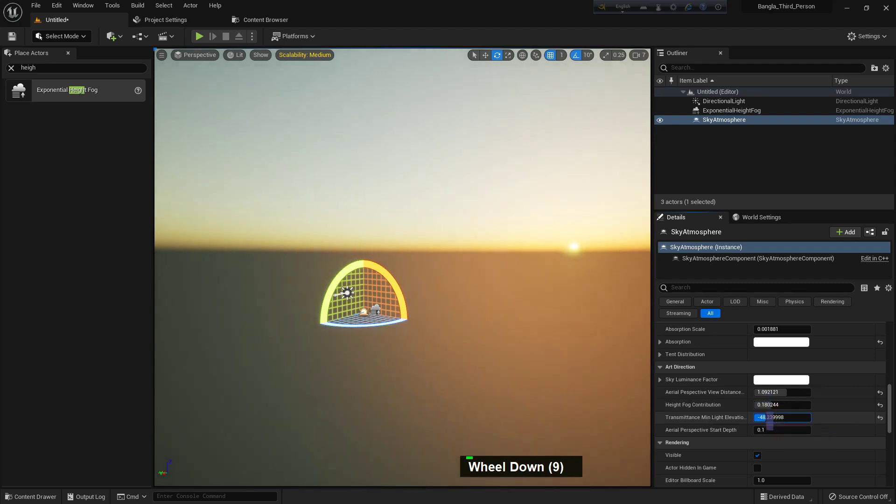
{"action": "scroll", "scroll_direction": "down", "scroll_amount": 3}
{"action": "scroll", "scroll_direction": "down", "scroll_amount": 3}
{"action": "scroll", "scroll_direction": "down", "scroll_amount": 3}
{"action": "scroll", "scroll_direction": "up", "scroll_amount": 3}
{"action": "middle_click", "coordinate": [520, 220]}
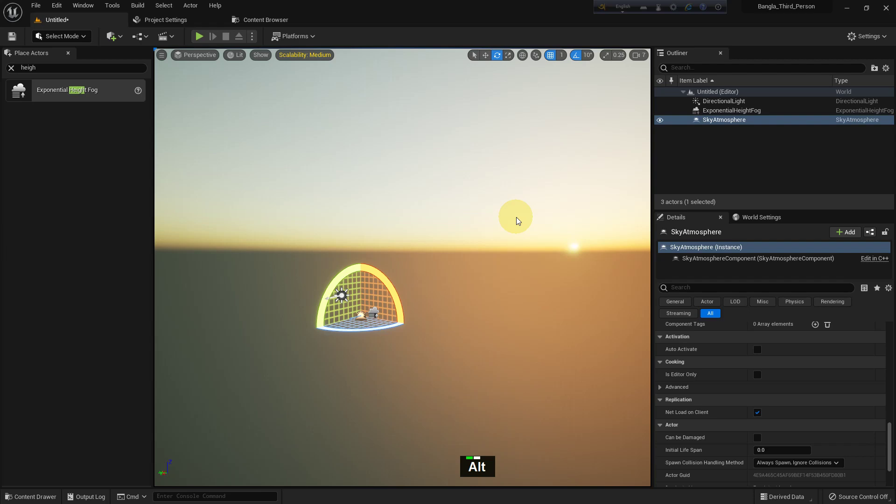